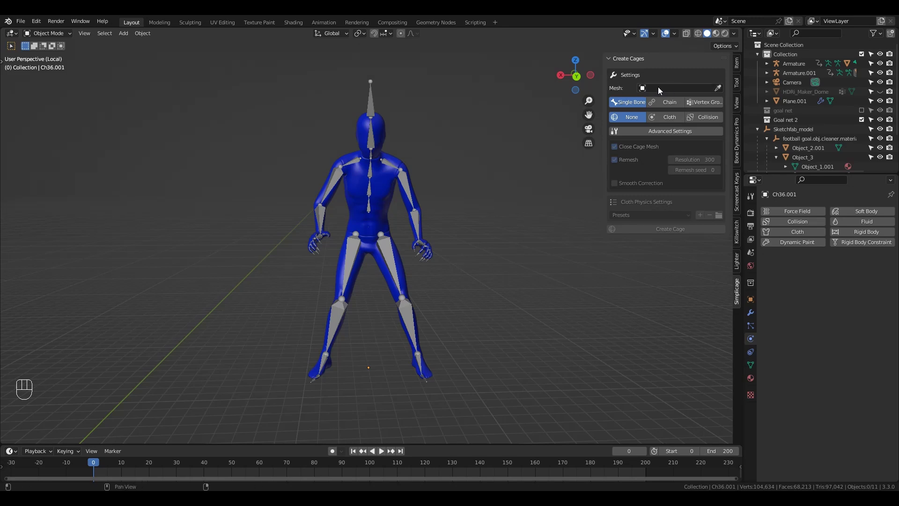
Target mesh Ch36.001 in Create Cages, then pose Armature.001 with the left forearm bone active
drag(661, 90, 701, 86)
click(724, 90)
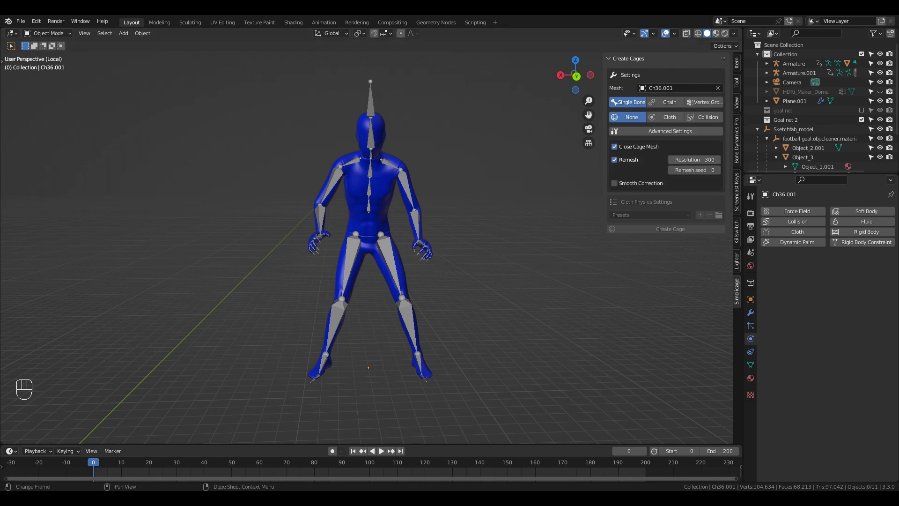
click(628, 107)
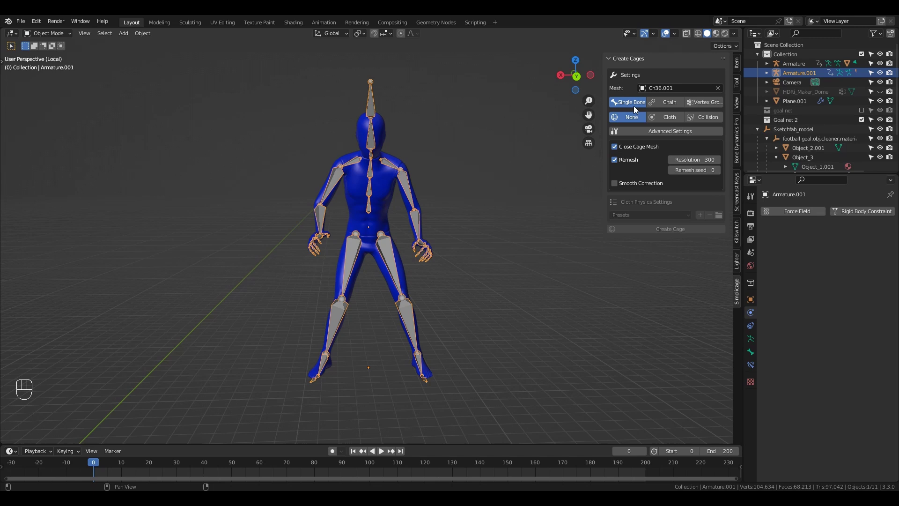
click(633, 105)
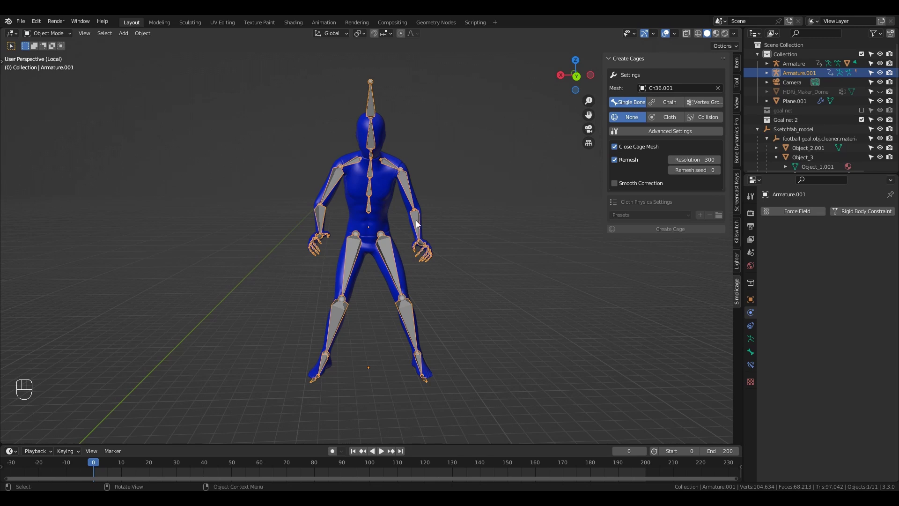
key(ctrl+Tab)
click(422, 224)
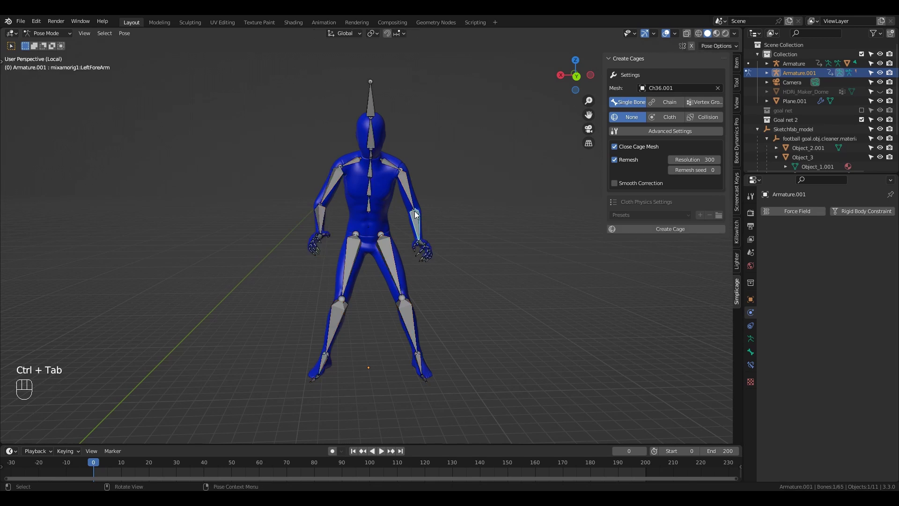
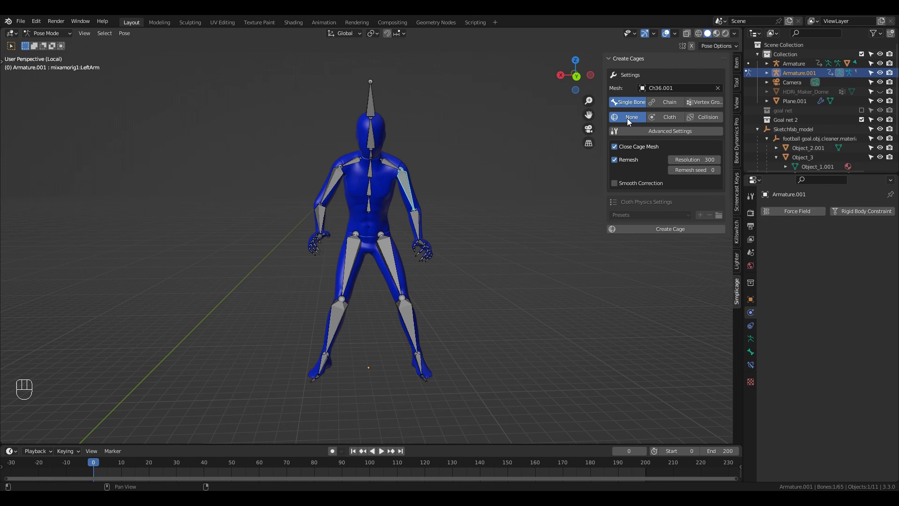
Change the cage type to Cloth and then Collision so the button reads Create Collision Box
click(632, 121)
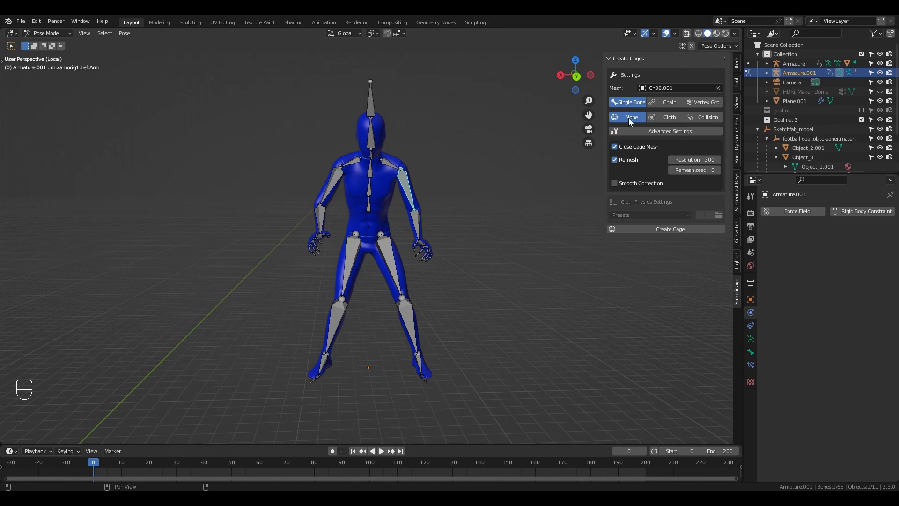
click(677, 123)
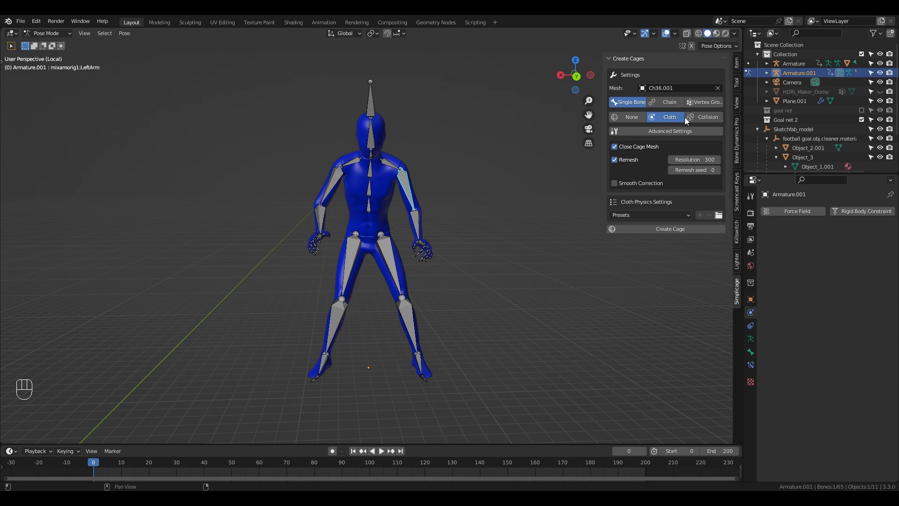
click(707, 121)
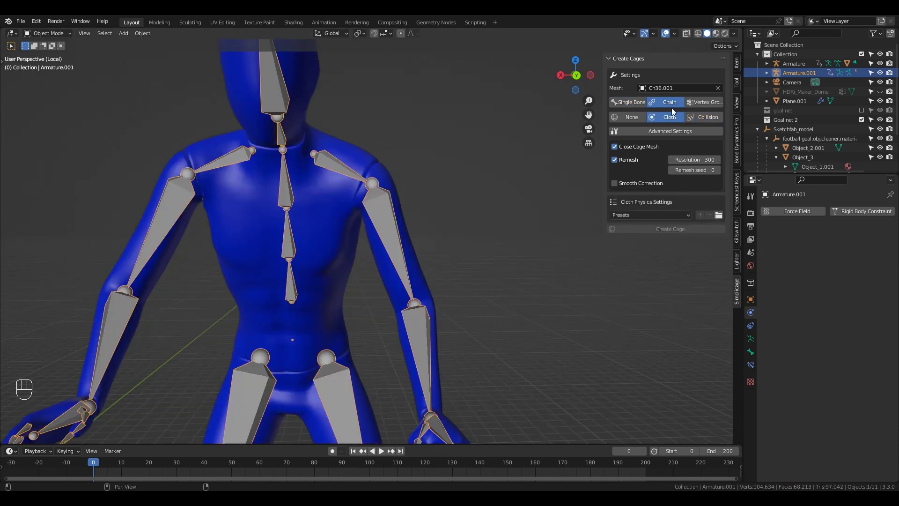
Expand Advanced Settings and set Coverage 0.65, Re-size Scale 0.95 for the single-bone collision cage
click(681, 138)
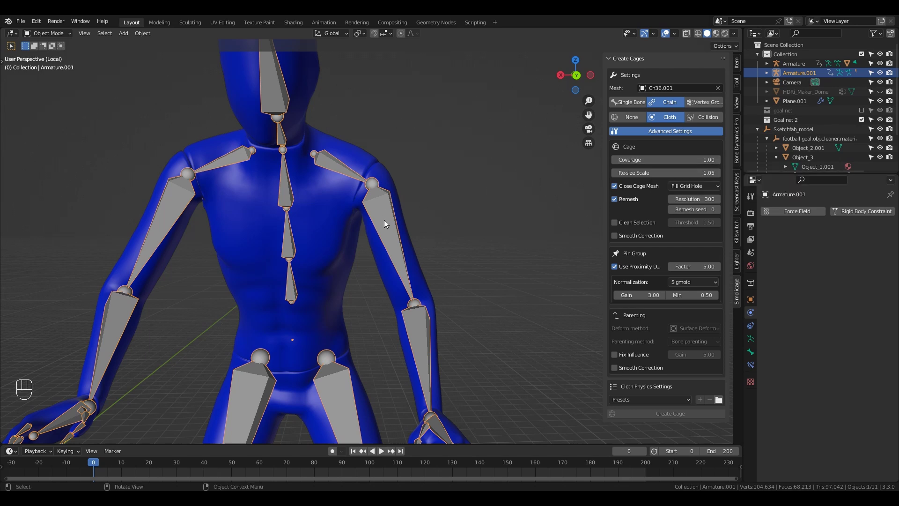
key(ctrl+Tab)
click(391, 224)
key(r)
key(ctrl+Tab)
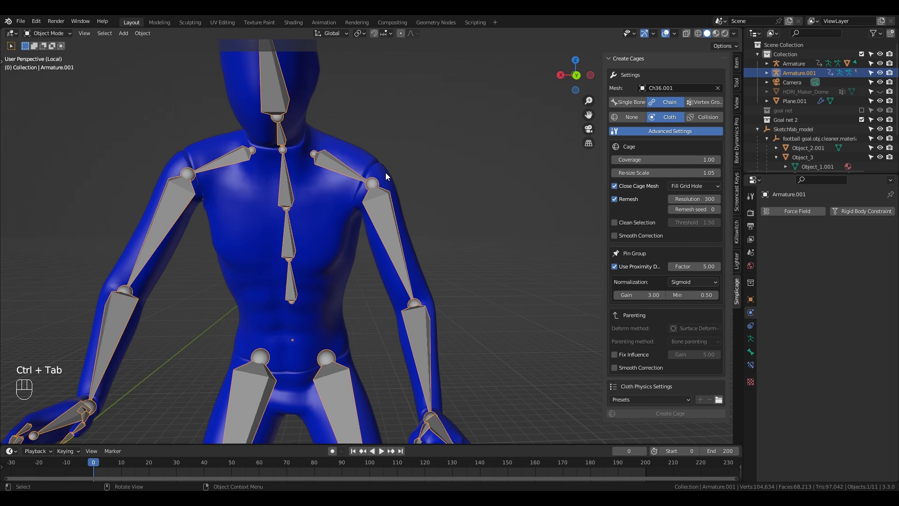
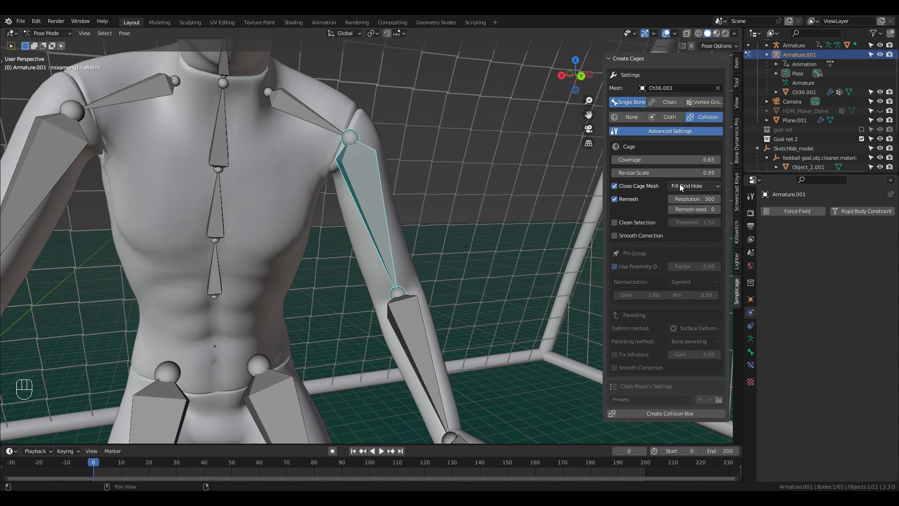
Trial the left-arm collision cage, delete it, and switch the cage mode to Chain
drag(711, 186, 397, 188)
key(x)
click(366, 194)
key(ctrl+Tab)
click(370, 193)
drag(693, 188, 385, 150)
key(x)
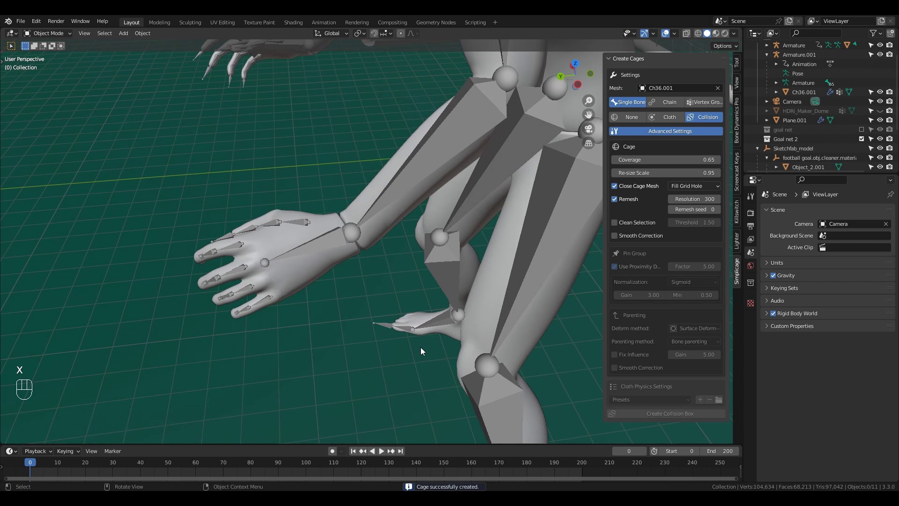
key(ctrl+Tab)
click(322, 256)
Box-select the left hand's finger bones, build a chained collision box, then undo it after the vertex-group warning
key(ctrl+Tab)
drag(234, 325, 662, 109)
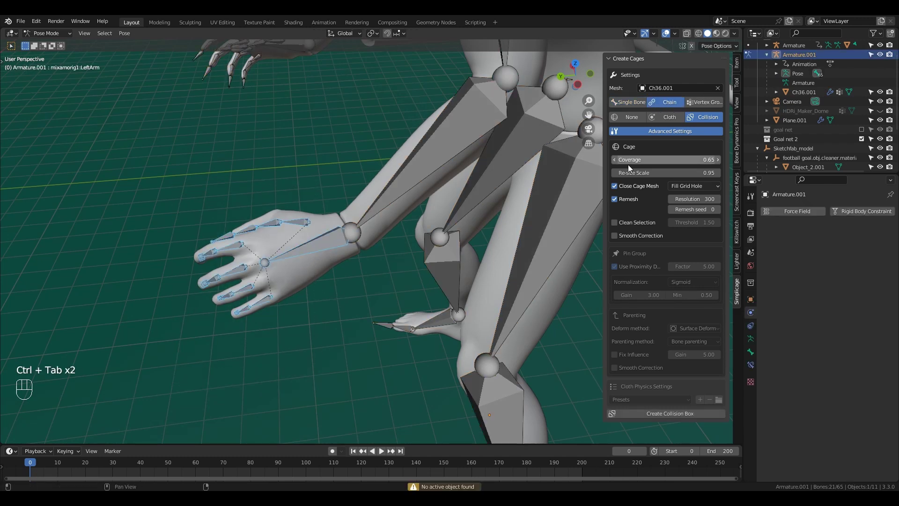
drag(292, 269, 267, 297)
click(265, 300)
key(ctrl+Tab)
click(266, 300)
key(KP_Divide)
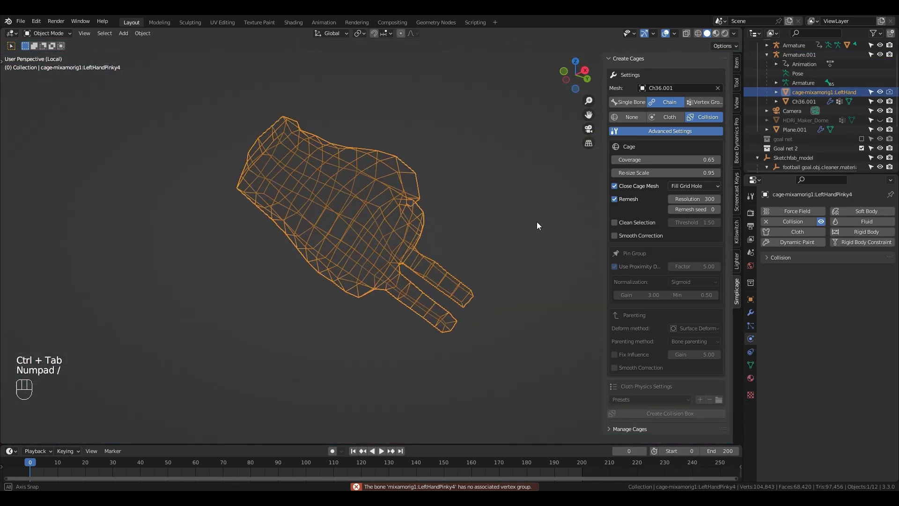
key(KP_Divide)
key(x)
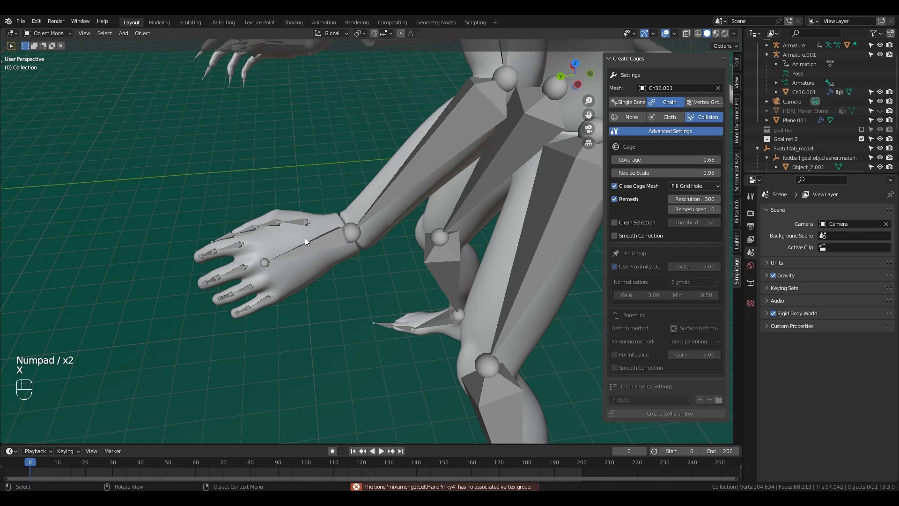
Rebuild the left-hand cage with Close Cage Mesh set to Convex Hull, inspect it and delete it
key(ctrl+Tab)
drag(305, 211, 221, 265)
key(ctrl+Tab)
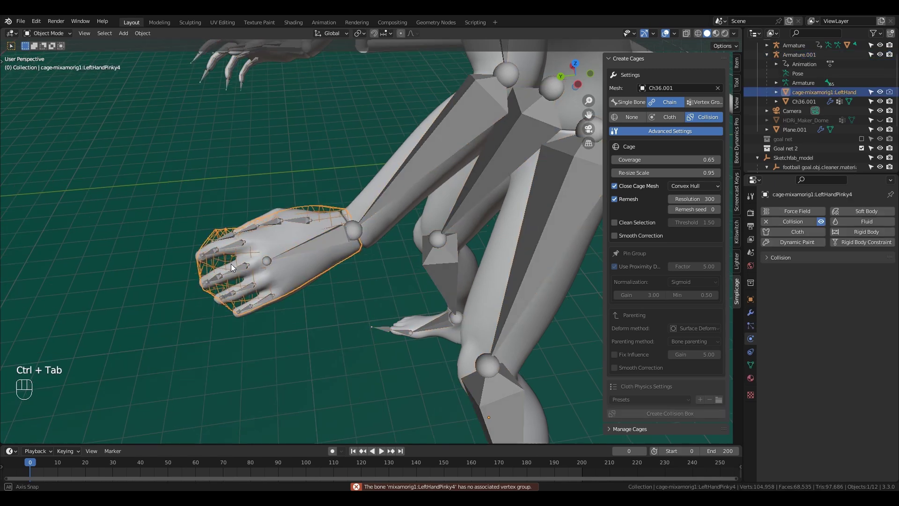
key(KP_Divide)
key(KP_Divide)
key(x)
key(ctrl+Tab)
Recreate the glove-shaped hand cage without Close Cage Mesh and Remesh, then target SoccerBall in Vertex Group mode
drag(285, 195, 639, 191)
click(624, 204)
drag(674, 418, 248, 251)
key(ctrl+Tab)
click(251, 248)
key(KP_Divide)
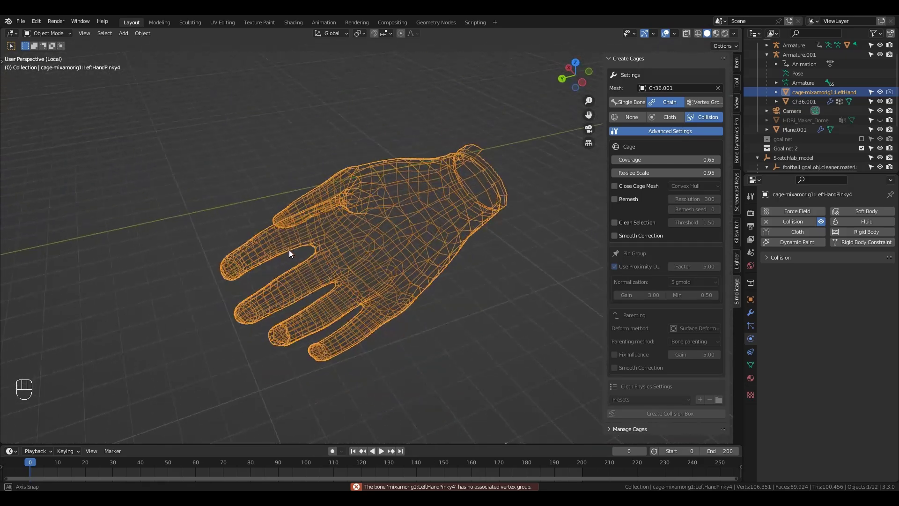
key(KP_Divide)
Adjust SoccerBall's vertices in Edit Mode and build a remeshed vertex-group cage at resolution 1500
key(x)
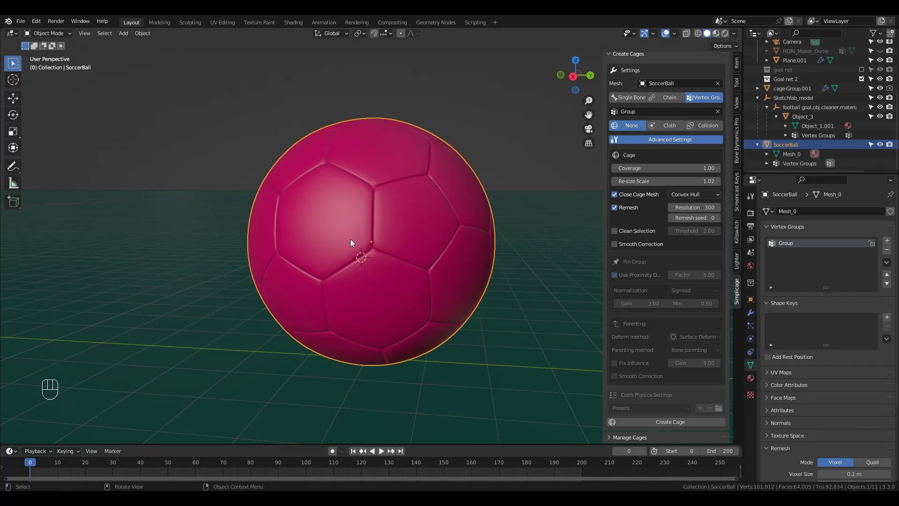
click(353, 241)
key(Tab)
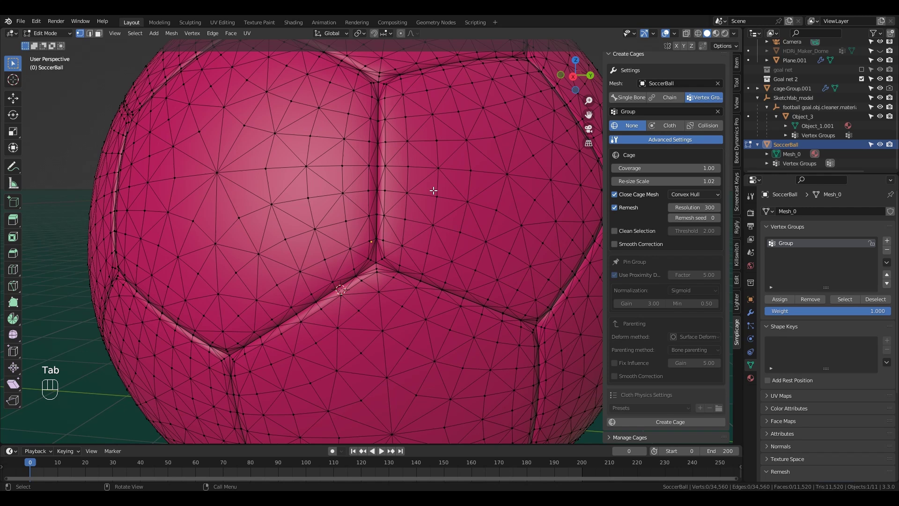
key(g)
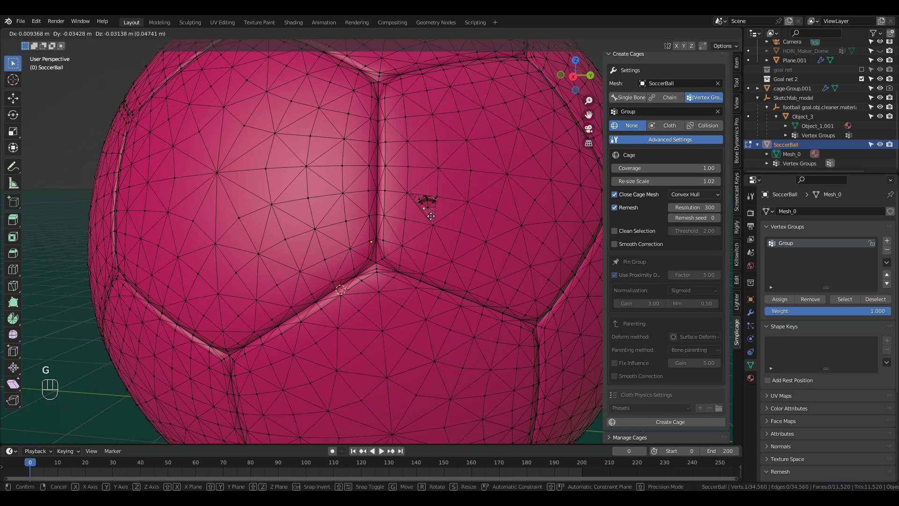
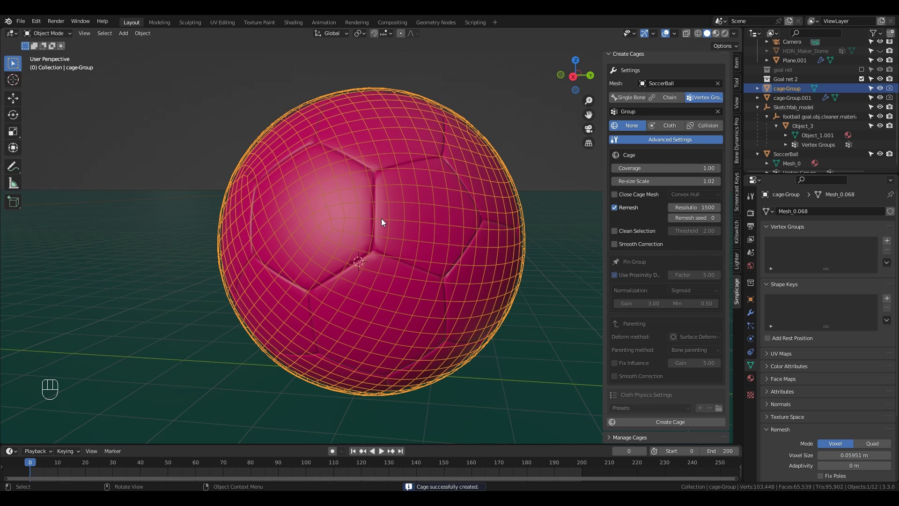
key(x)
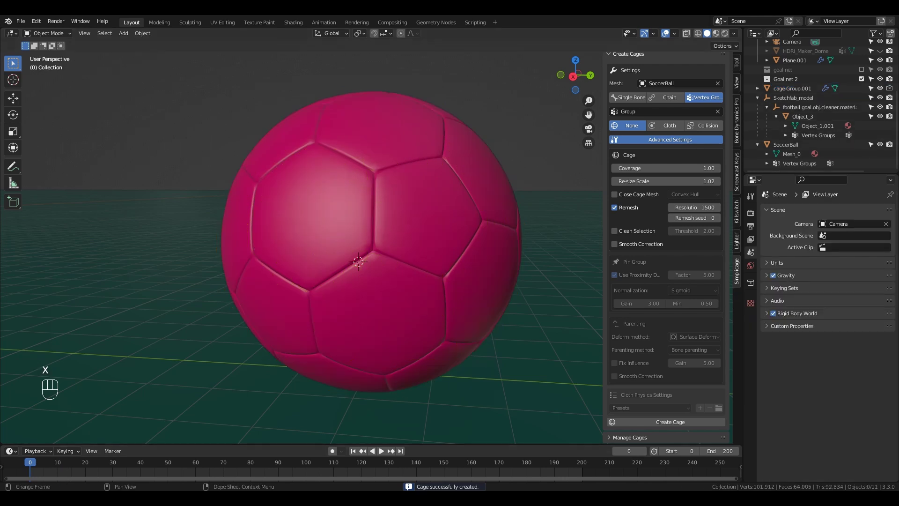
Select the LeftArm bone and trial a single-bone collision cage around the upper arm
drag(598, 255, 631, 228)
click(623, 228)
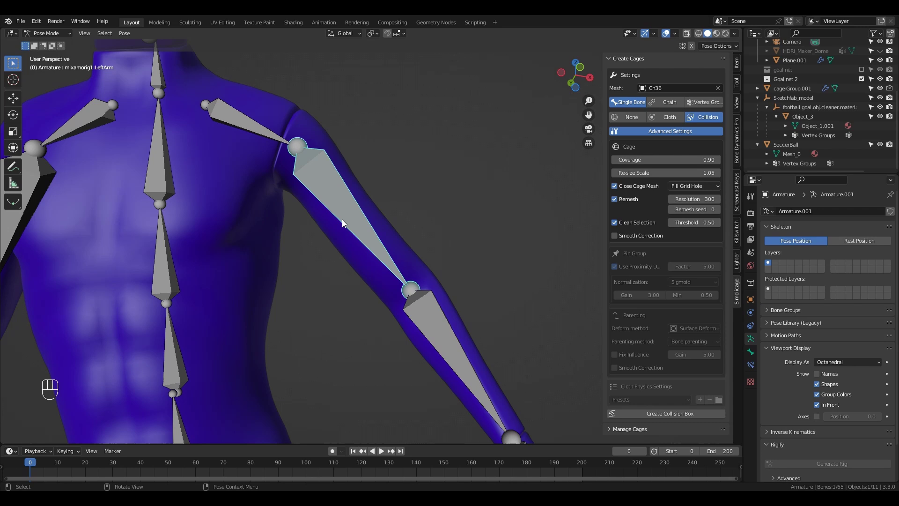
drag(509, 347, 406, 223)
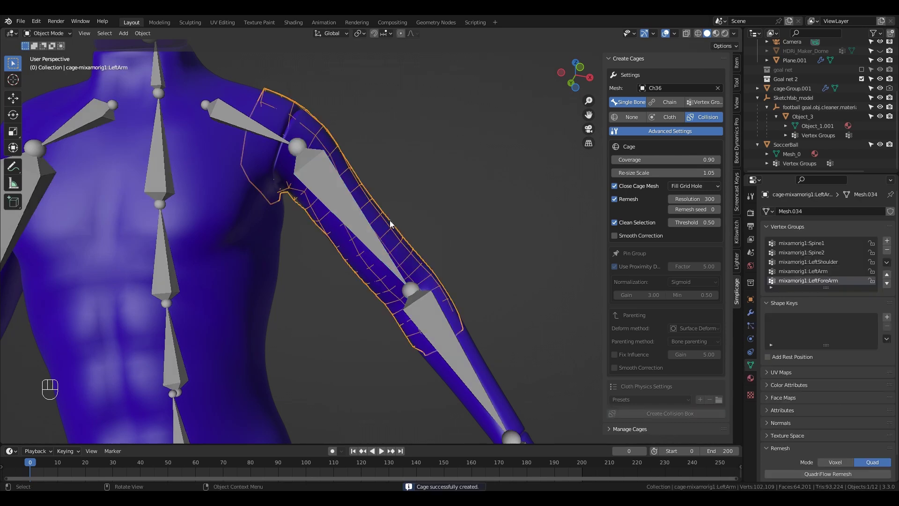
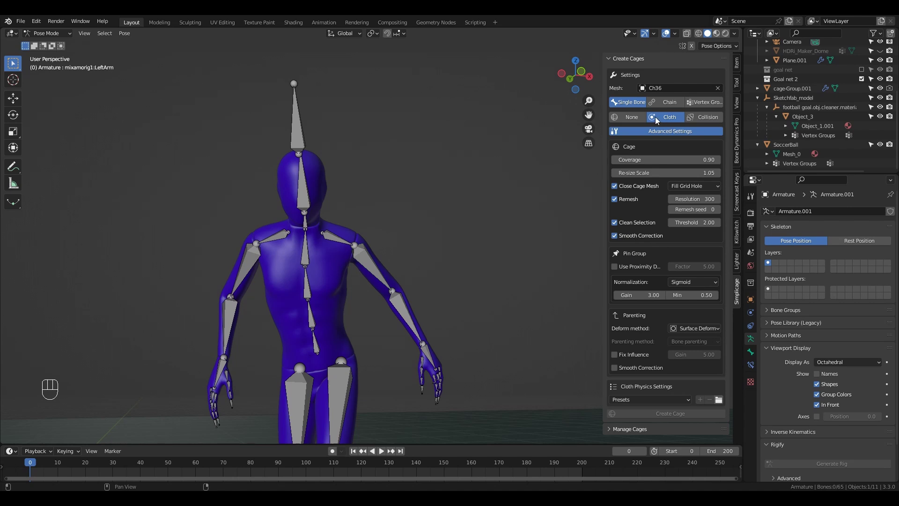
Switch the cage type to Cloth and create the upper-arm cloth cage with its Pin group
click(376, 266)
key(ctrl+Tab)
key(ctrl+Tab)
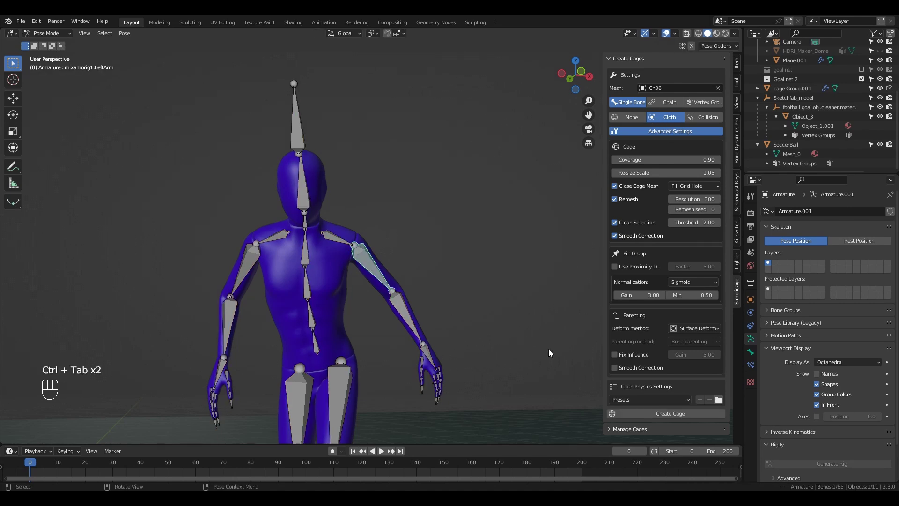
drag(667, 417, 383, 299)
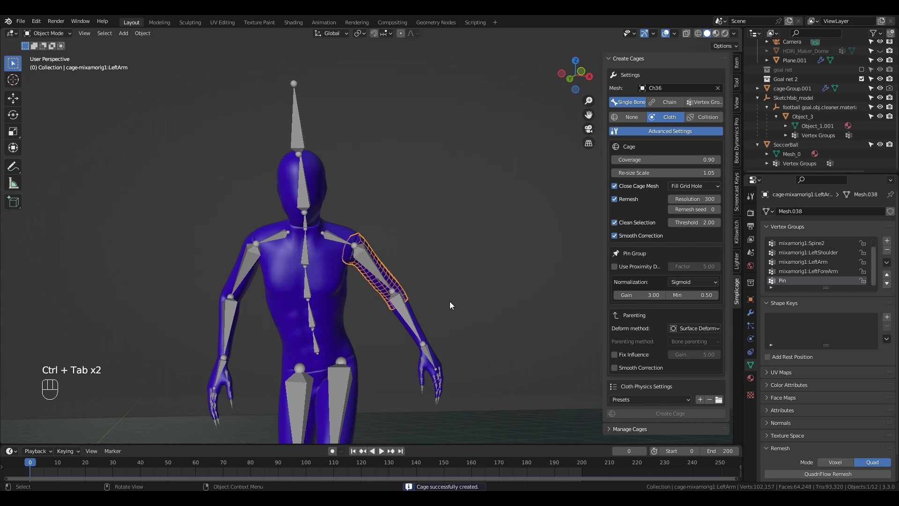
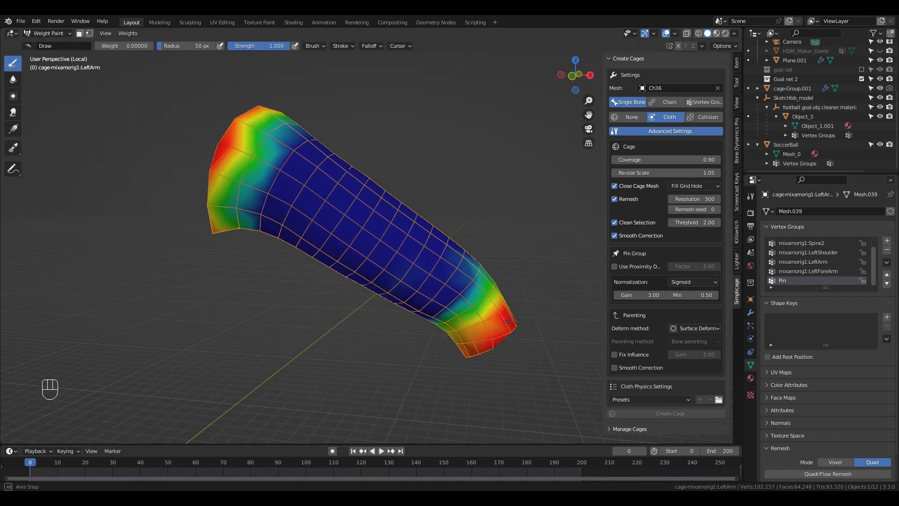
Exit Local View and play the timeline to watch the cloth cage follow the arm
key(KP_Divide)
key(shift+Left)
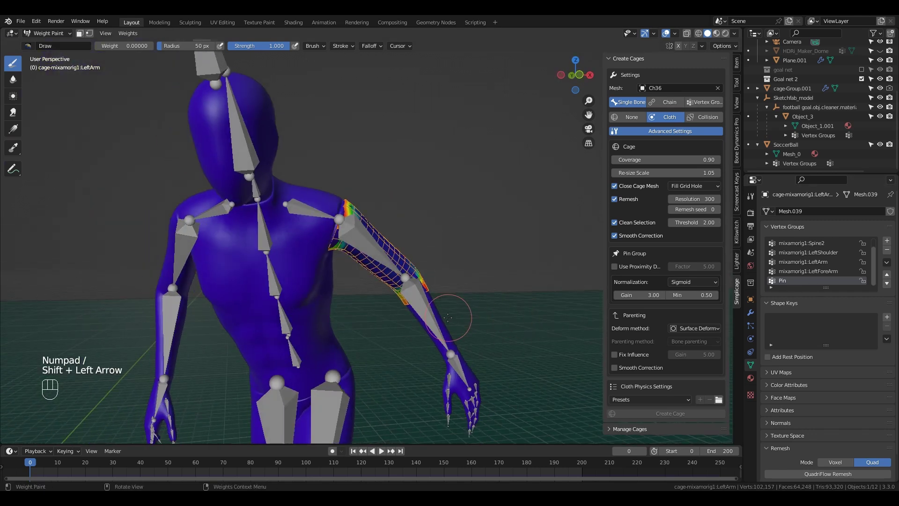
key(space)
key(space)
key(shift+Left)
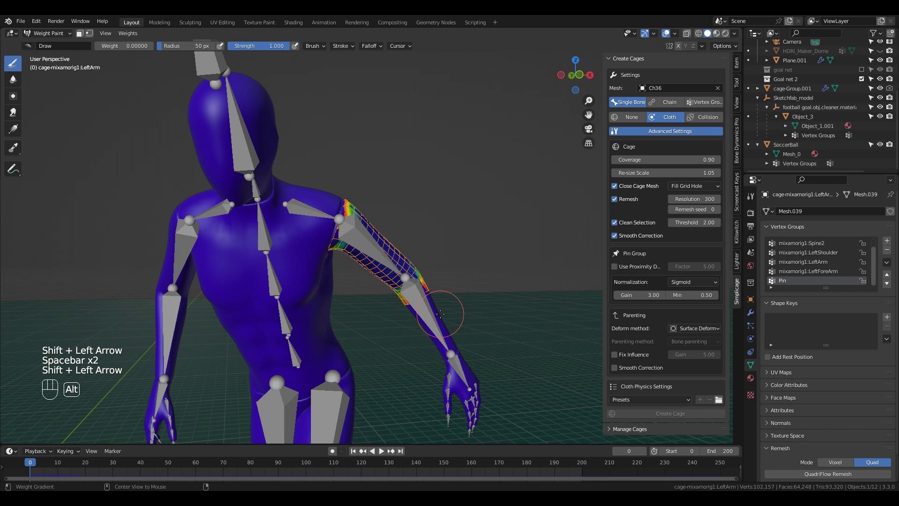
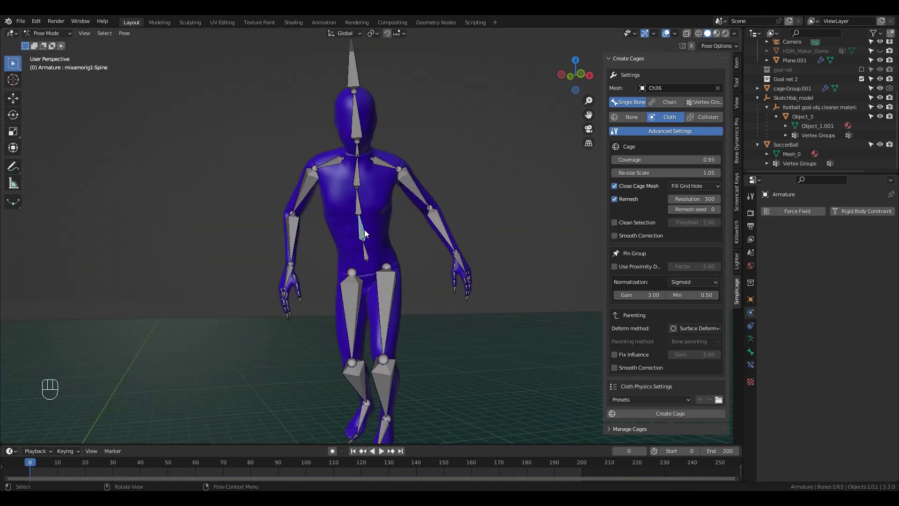
Create a cloth cage on the Spine bone, inspect its Pin weights, and delete it
click(625, 266)
click(625, 270)
drag(650, 414, 397, 243)
key(ctrl+Tab)
key(KP_Divide)
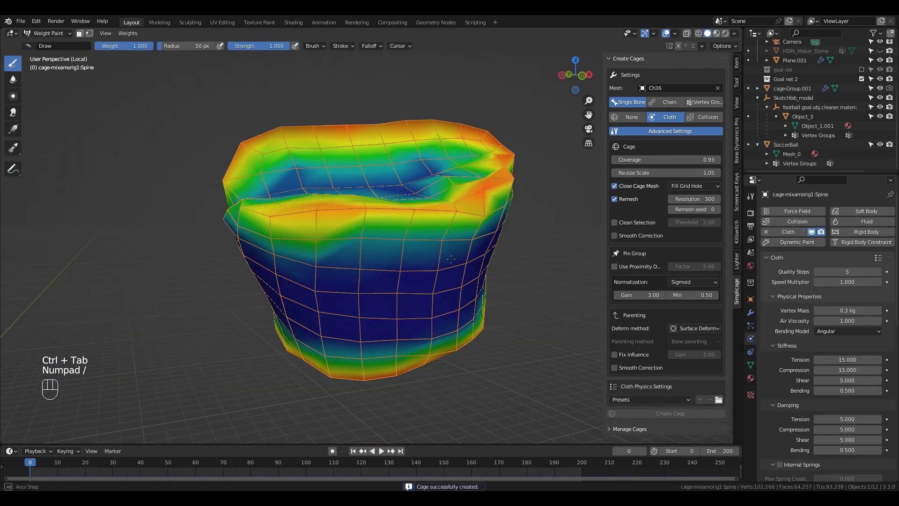
key(ctrl+Tab)
key(KP_Divide)
key(x)
key(ctrl+Tab)
Enable Use Proximity Data, rebuild the spine cage, check its pin weights and delete it
click(639, 272)
drag(375, 248, 392, 236)
key(ctrl+Tab)
key(KP_Divide)
key(ctrl+Tab)
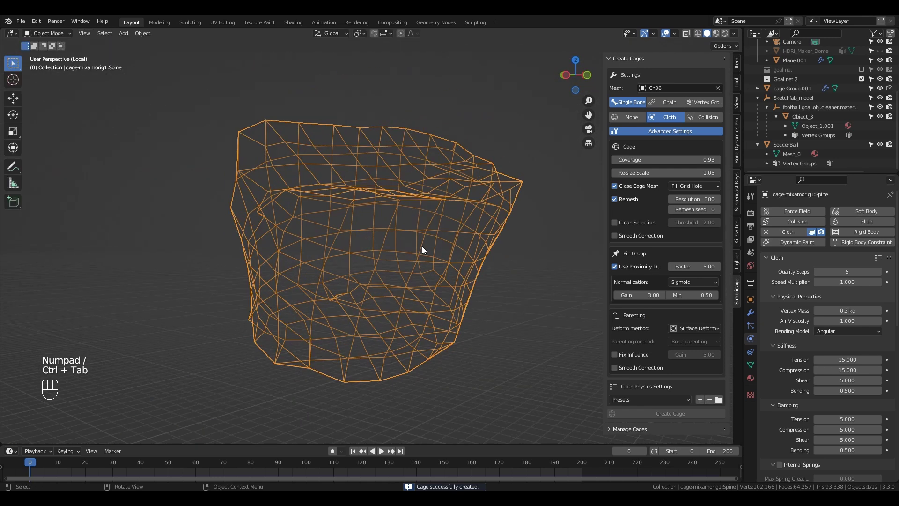
key(KP_Divide)
Disable proximity data, raise pin Gain to about 5, build and weight-check a spine cage, then delete it
key(x)
click(362, 228)
key(ctrl+Tab)
click(626, 270)
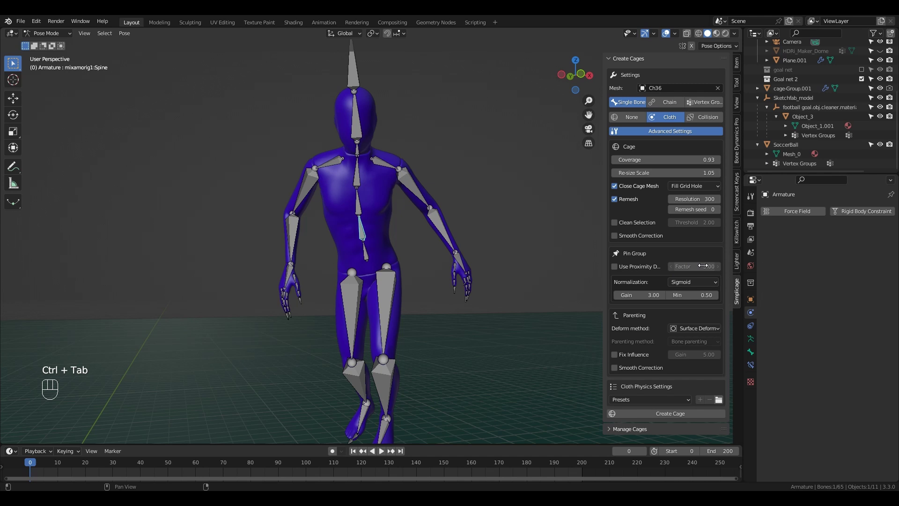
drag(684, 284, 397, 245)
key(ctrl+Tab)
key(KP_Divide)
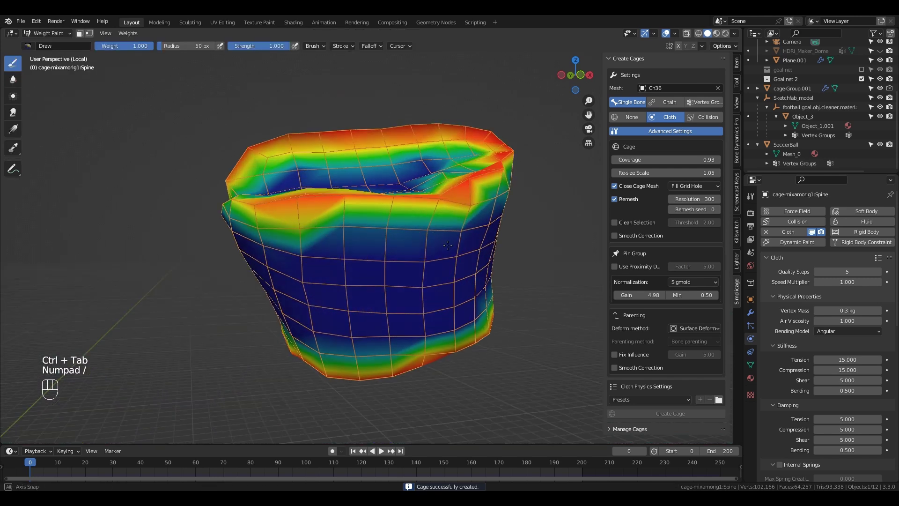
key(ctrl+Tab)
key(x)
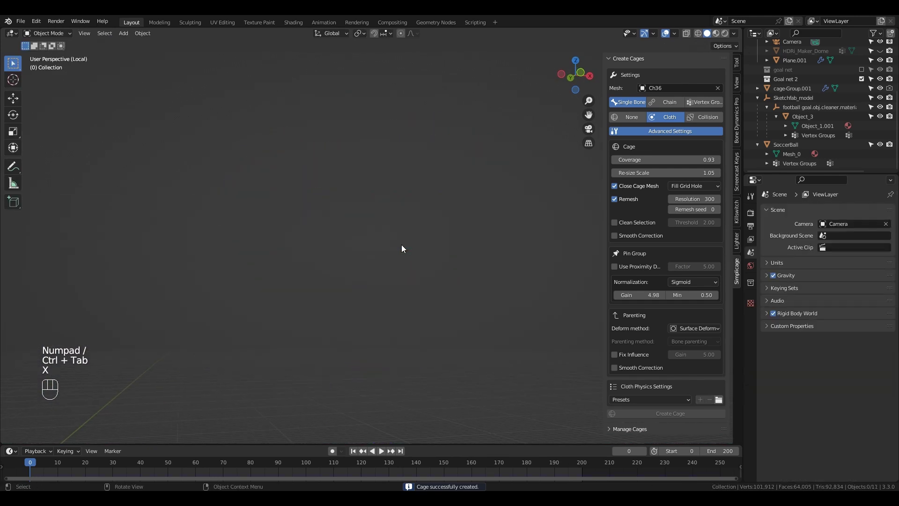
key(KP_Divide)
Rebuild the spine cage with pin Gain 23.55, check its weights and remove the test cage
key(ctrl+Tab)
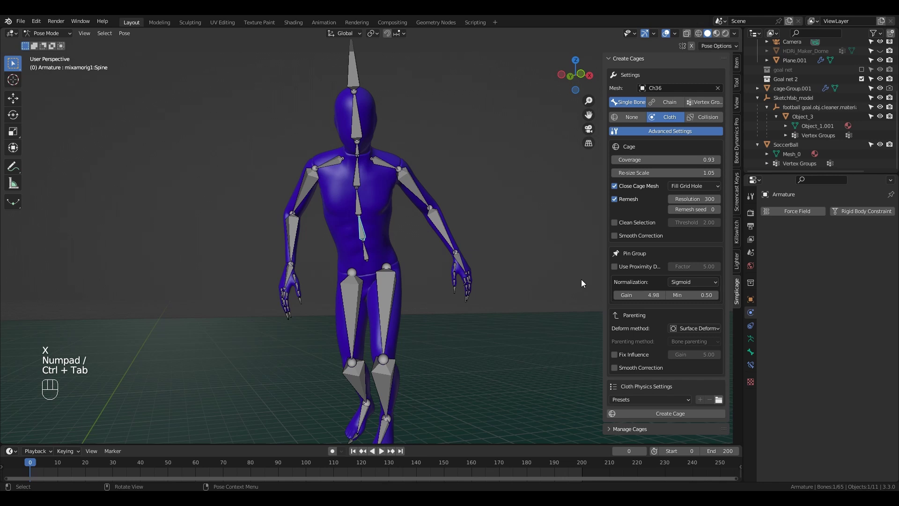
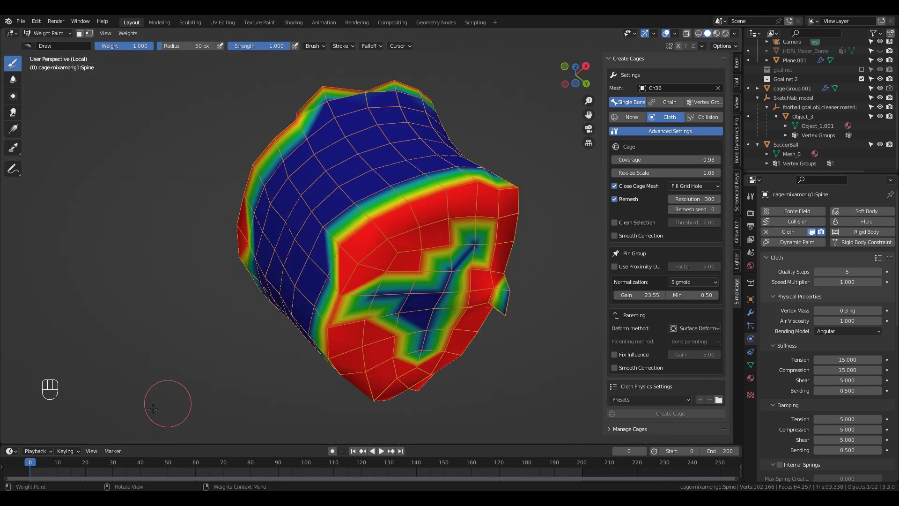
key(KP_Divide)
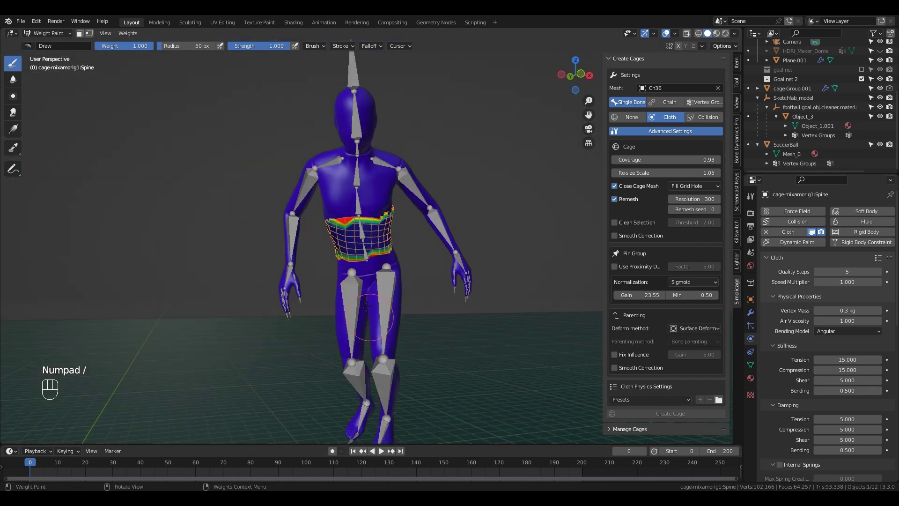
key(ctrl+Tab)
key(x)
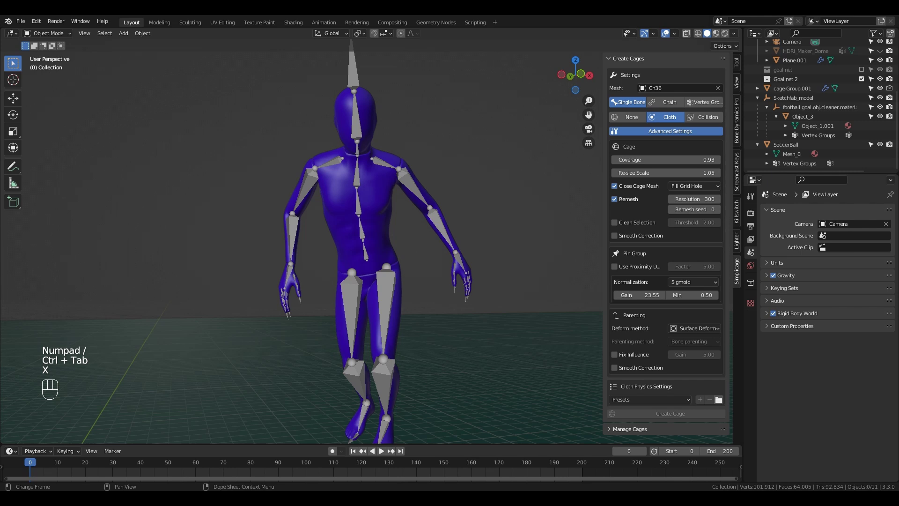
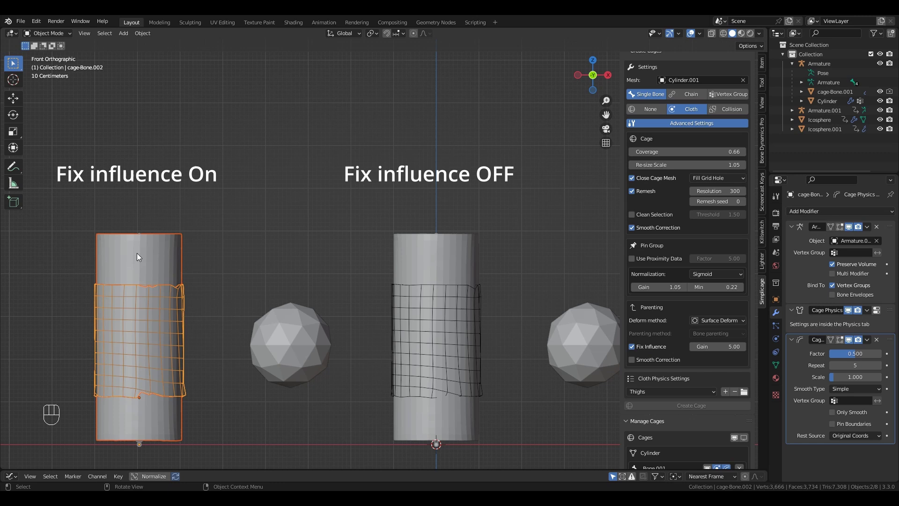
Play the Fix Influence on/off cylinder comparison, then enable Smooth Correction on the cage
click(638, 352)
key(space)
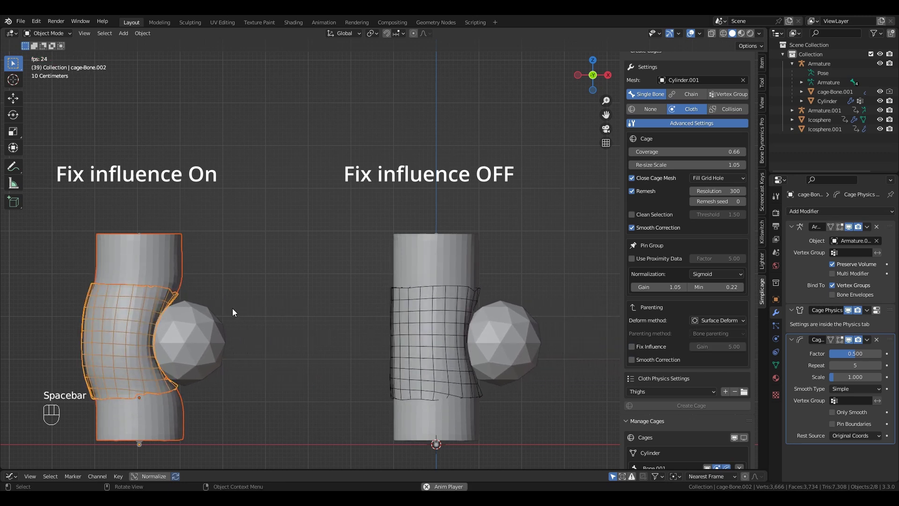
key(space)
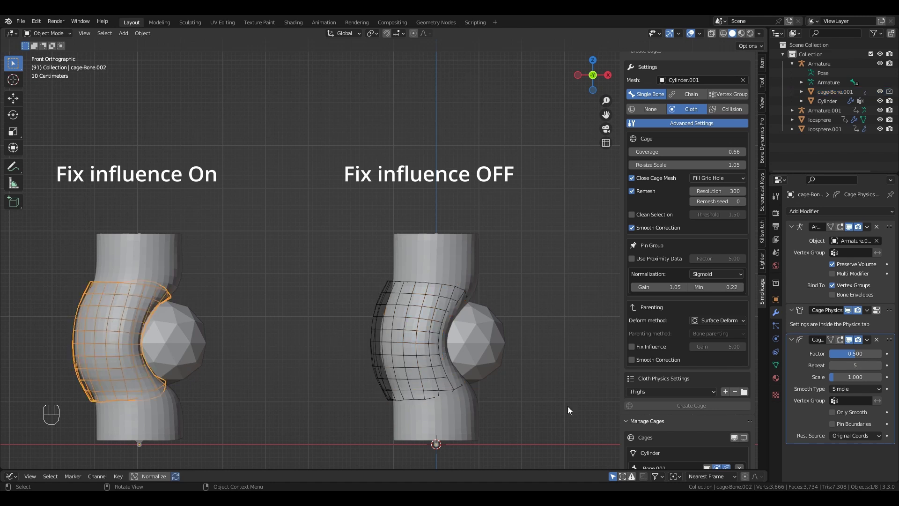
click(632, 363)
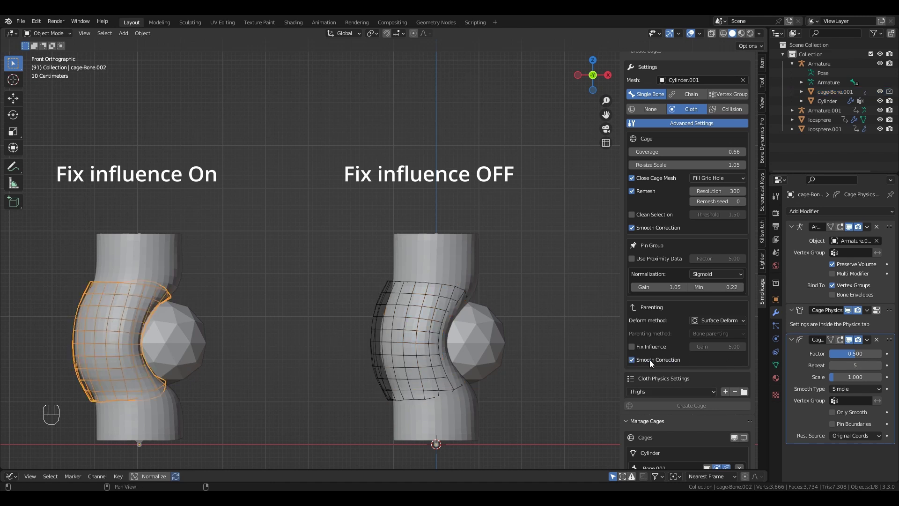
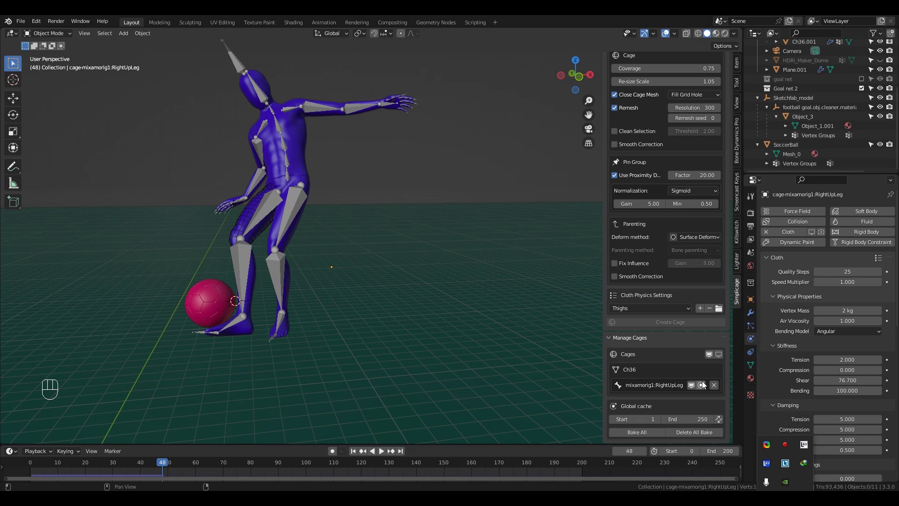
Show the RightUpLeg cage and raise its Cloth Vertex Mass to 25.9 kg
drag(717, 360, 251, 216)
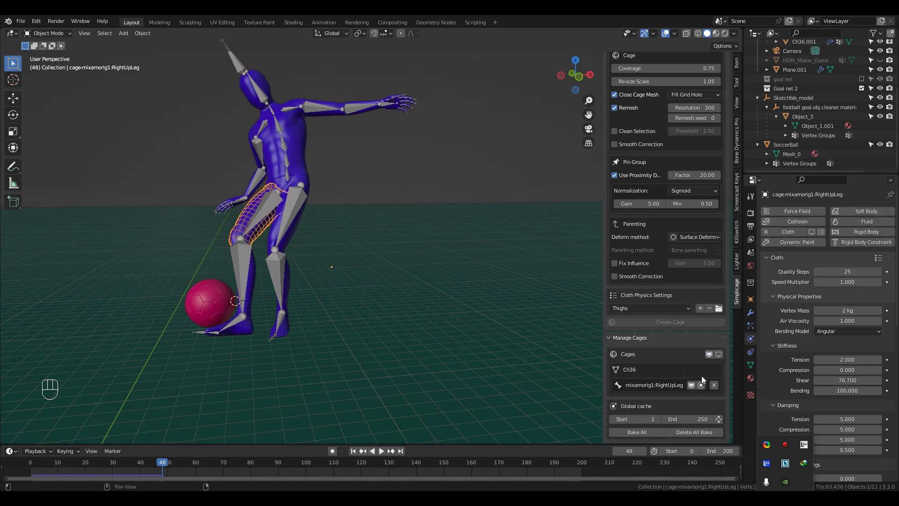
drag(720, 391, 278, 217)
key(ctrl+Tab)
click(273, 215)
drag(740, 429, 410, 259)
Rewind and play the timeline to preview the heavier right-thigh cloth jiggle
key(shift+Left)
key(space)
key(space)
drag(411, 260, 278, 234)
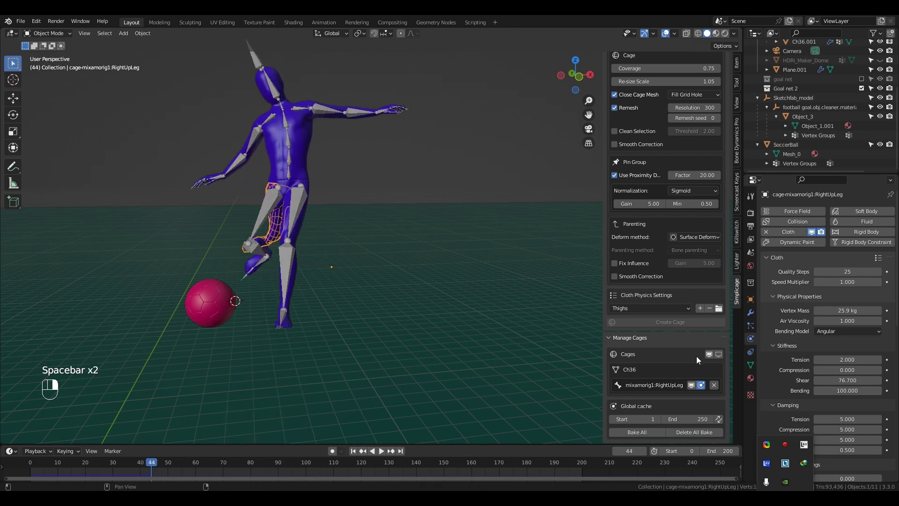
drag(714, 360, 700, 389)
key(shift+Left)
middle_click(704, 388)
key(space)
Stop the character playback, move to the penalty-kick scene and preview its animation around the soccer ball
key(space)
click(239, 158)
key(space)
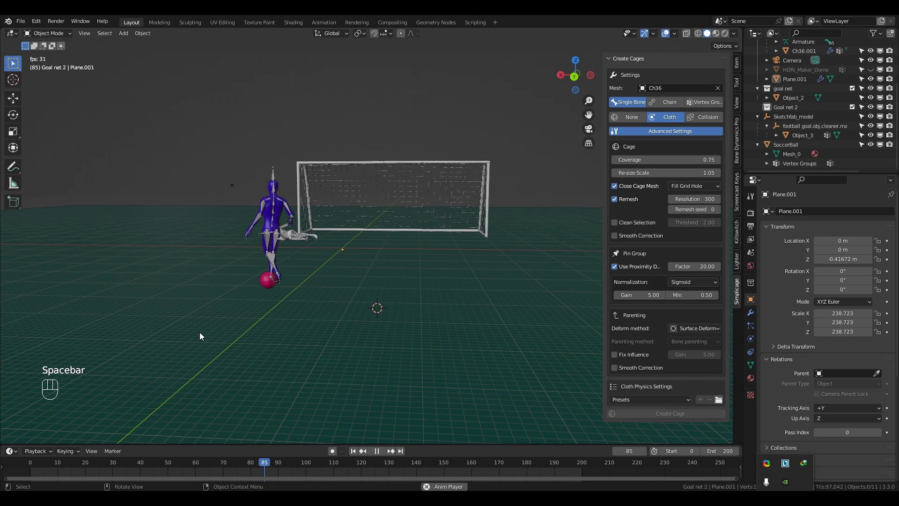
key(space)
drag(358, 454, 274, 288)
key(space)
key(space)
drag(361, 199, 402, 227)
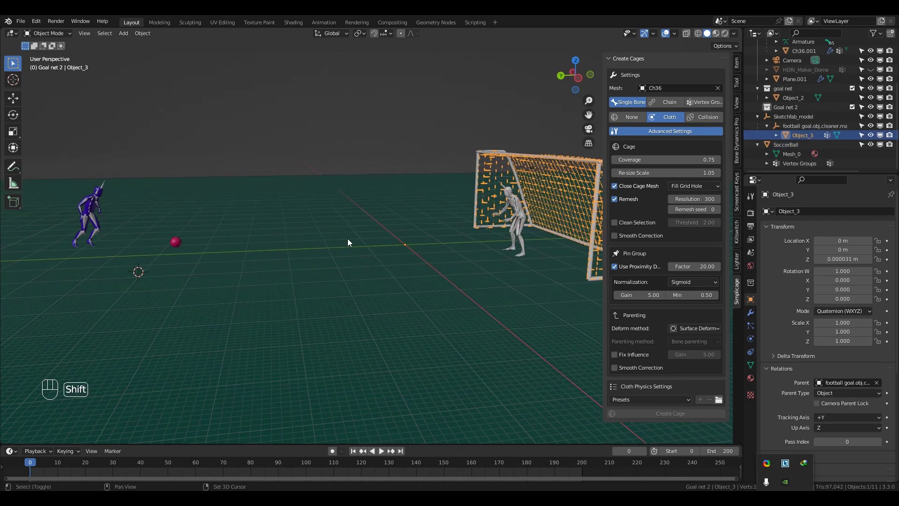
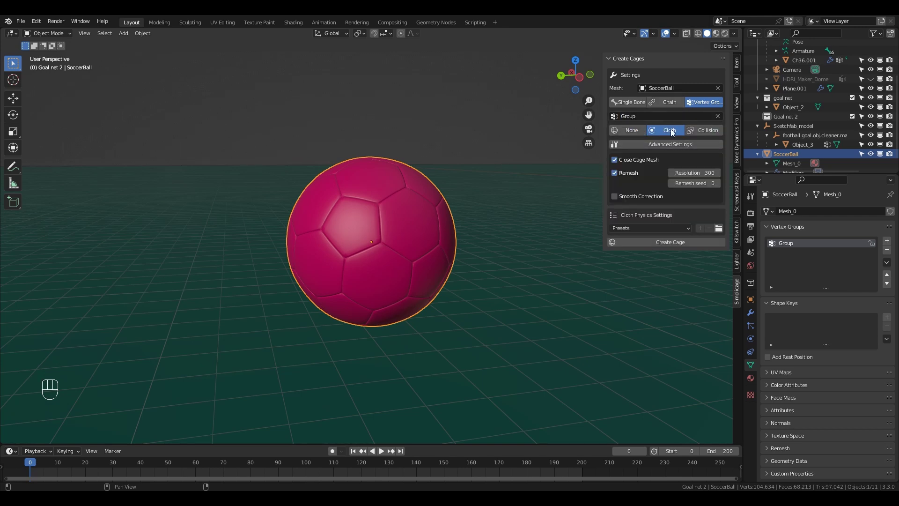
Expand Advanced Settings, untick Close Cage Mesh, and toggle local view on the ball's cage
click(666, 149)
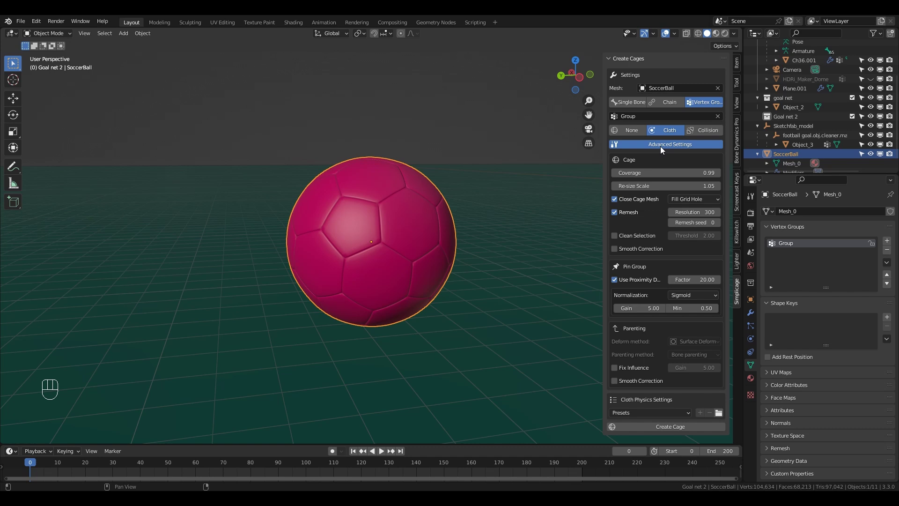
click(618, 203)
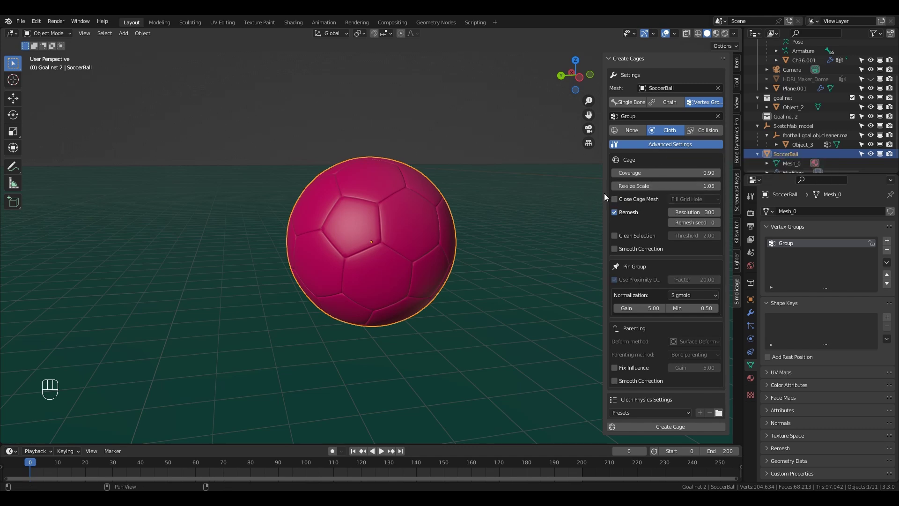
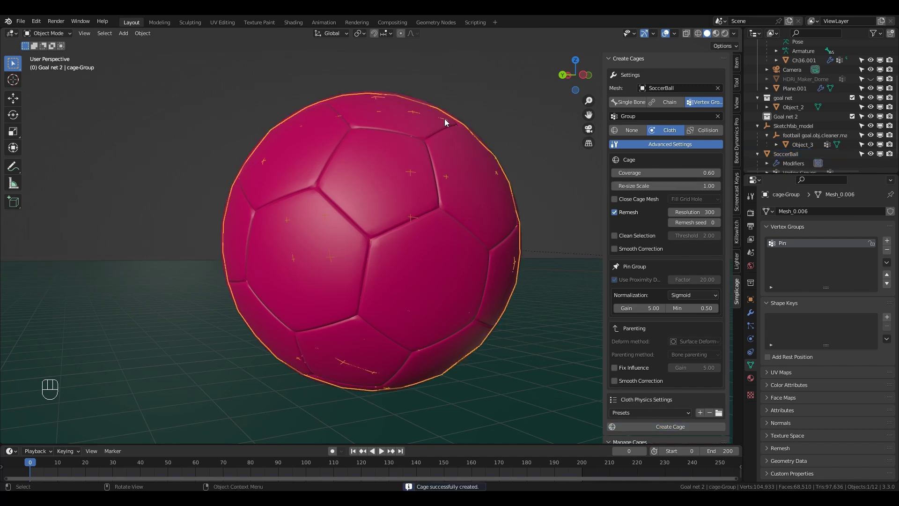
key(KP_Divide)
key(KP_Divide)
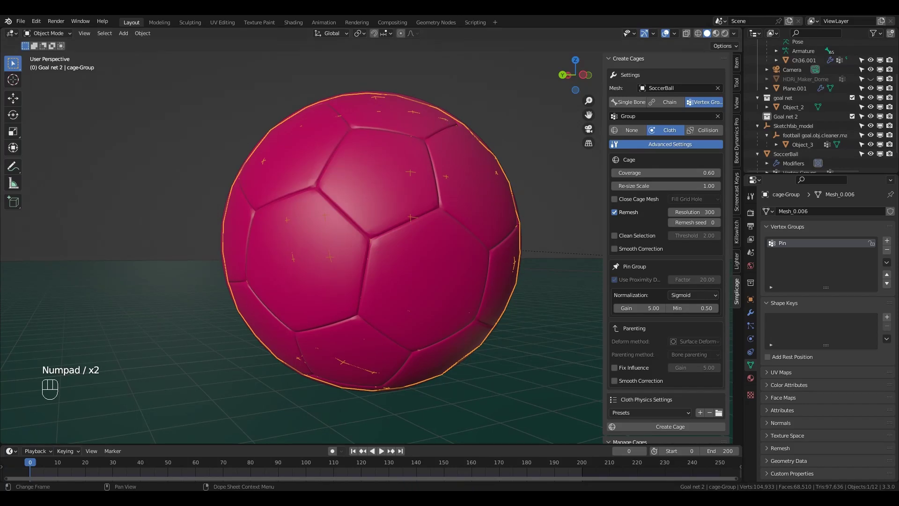
Frame the soccer ball cage, test-play the animation and rewind to the start
click(365, 284)
middle_click(365, 282)
drag(365, 282, 810, 226)
drag(810, 227, 400, 288)
key(space)
key(space)
key(space)
key(space)
key(shift+Left)
Apply the Soccer Ball cloth preset (2.4 kg vertex mass, 25 quality steps) and play the ball deforming
click(400, 287)
middle_click(400, 288)
drag(400, 287, 660, 418)
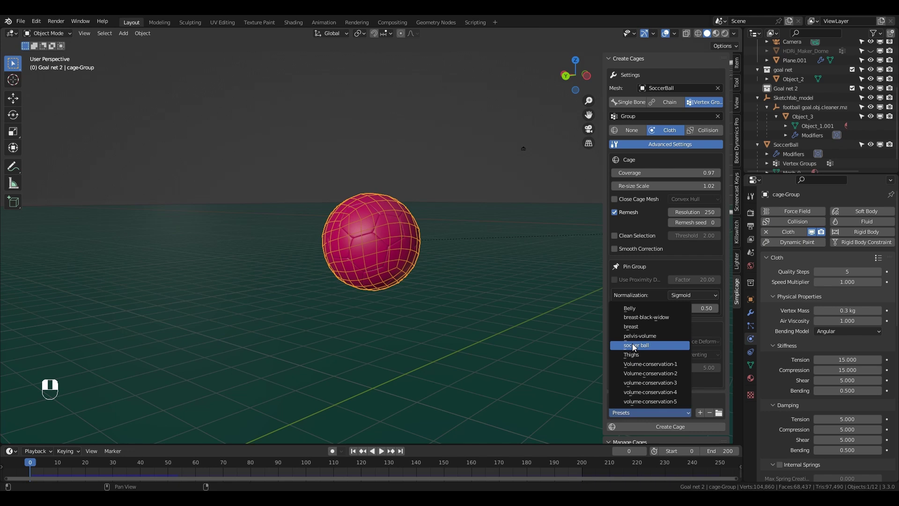
key(space)
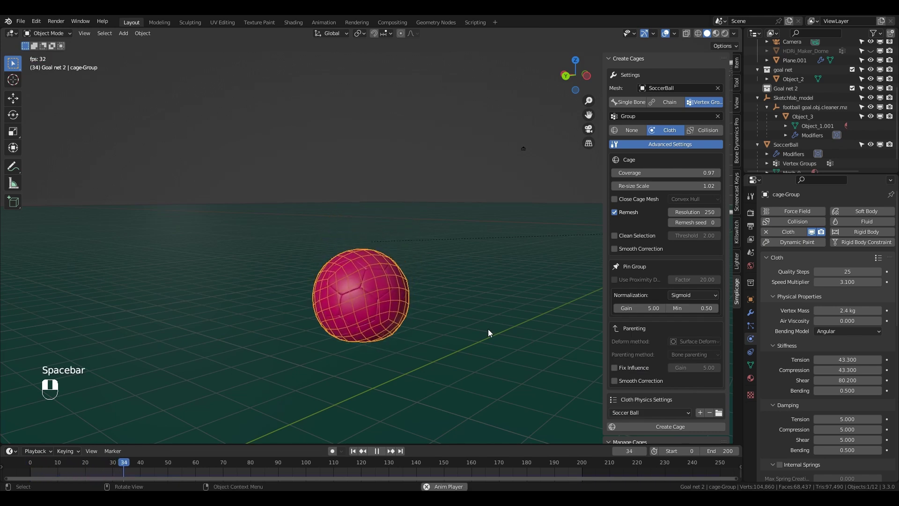
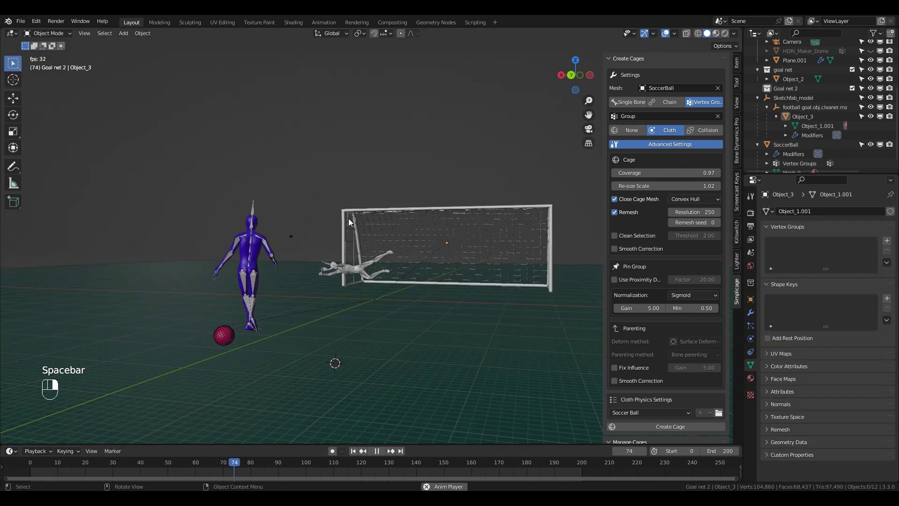
Rewind, view the goal through the camera and enter Edit Mode to assign the net to the Group vertex group
key(shift+Left)
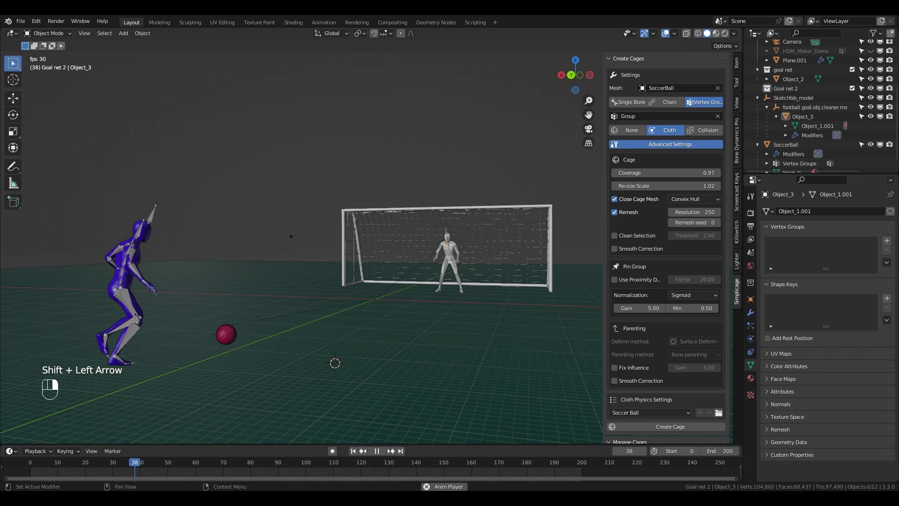
middle_click(477, 248)
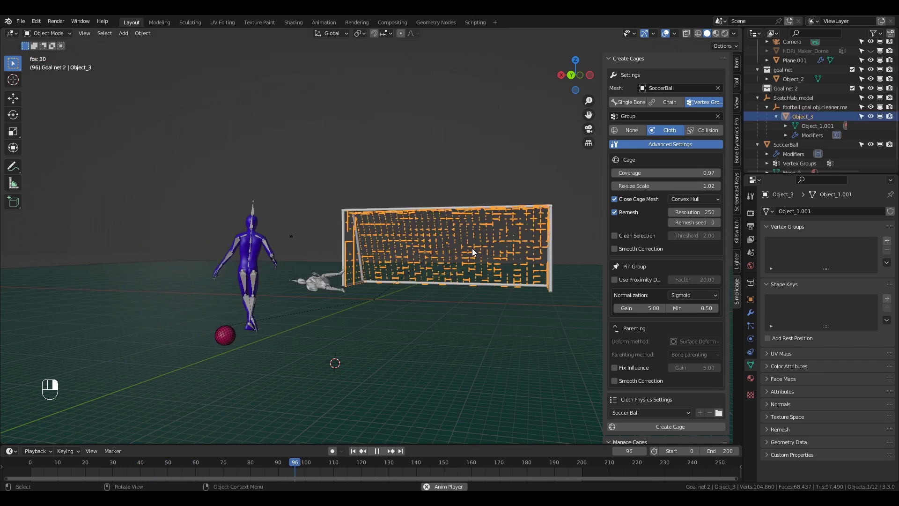
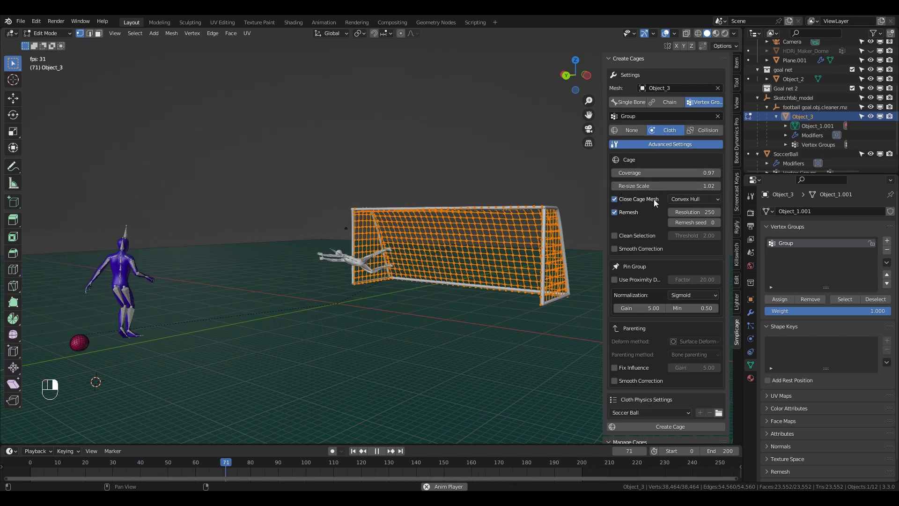
drag(691, 202, 663, 430)
key(KP_0)
key(Tab)
drag(662, 430, 460, 300)
Create the cage-Group cloth cage around the goal net at remesh resolution 500
key(space)
key(shift+Left)
click(471, 297)
right_click(471, 297)
drag(462, 311, 512, 312)
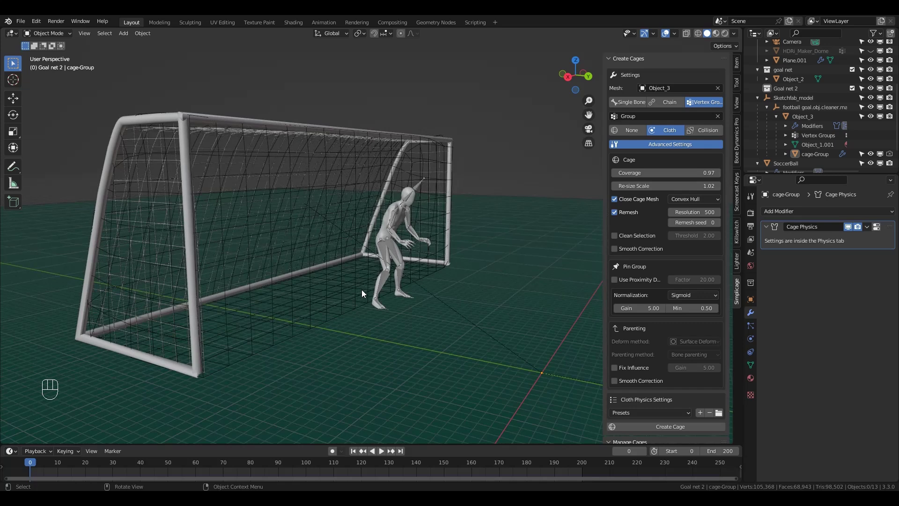
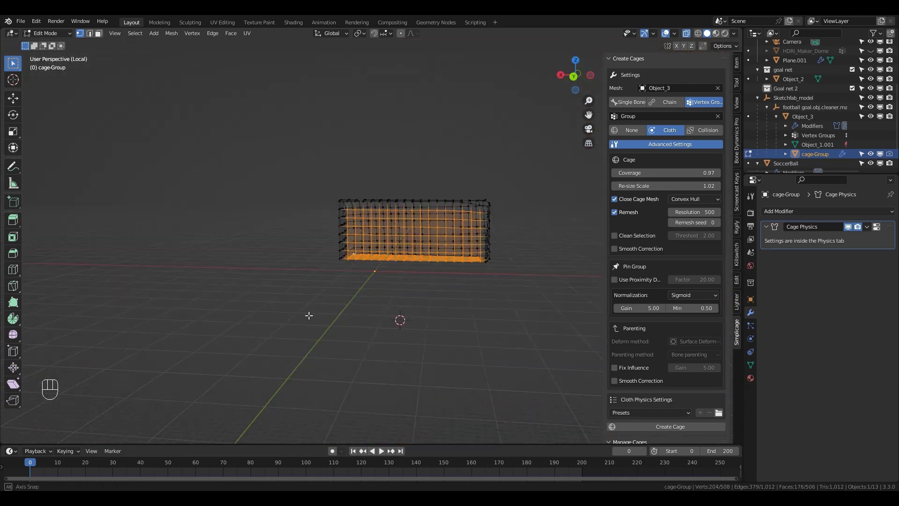
Delete the selected net-cage vertices, leave Edit Mode and return from local view to the full scene
key(x)
key(Tab)
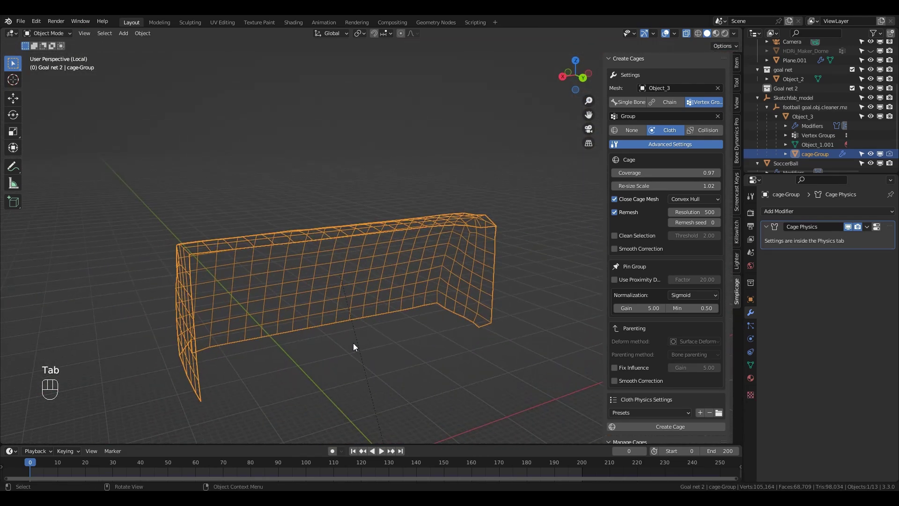
key(KP_Divide)
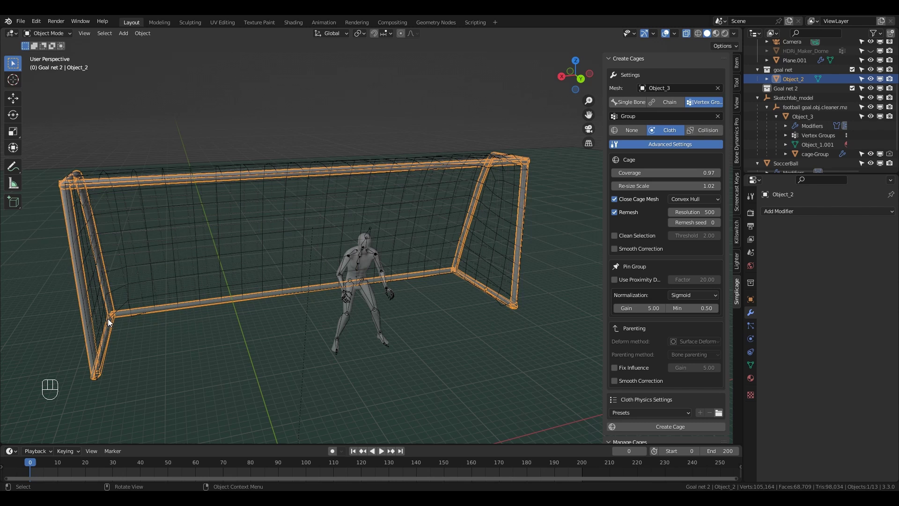
Select the goal net to check its Cage Physics modifier, then enter Weight Paint on cage-Group
click(474, 243)
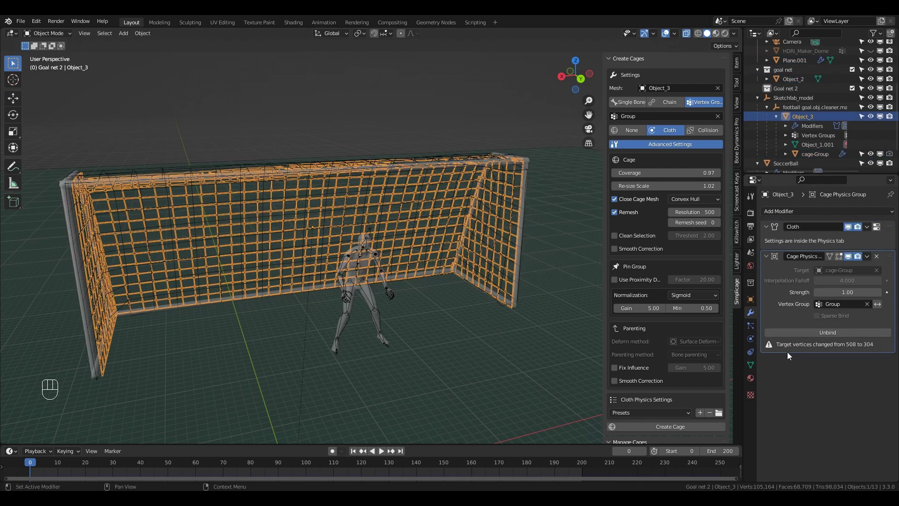
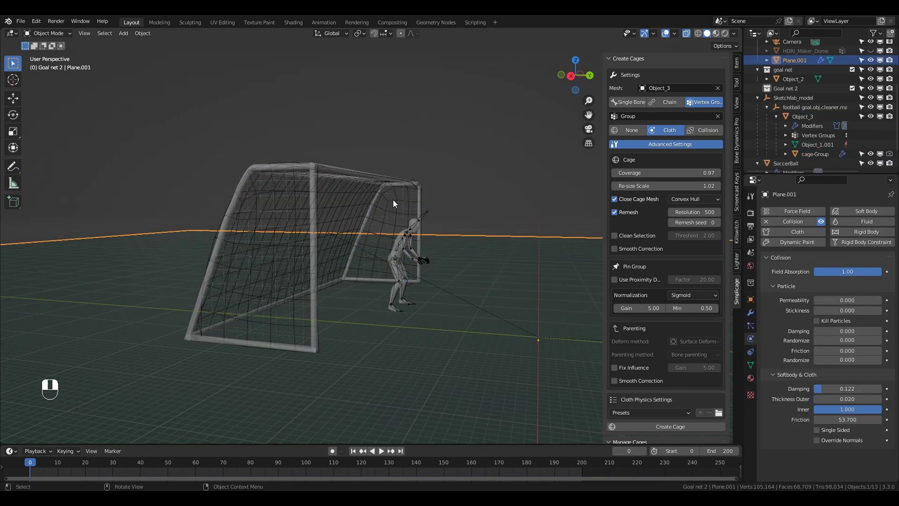
middle_click(399, 204)
key(ctrl+Tab)
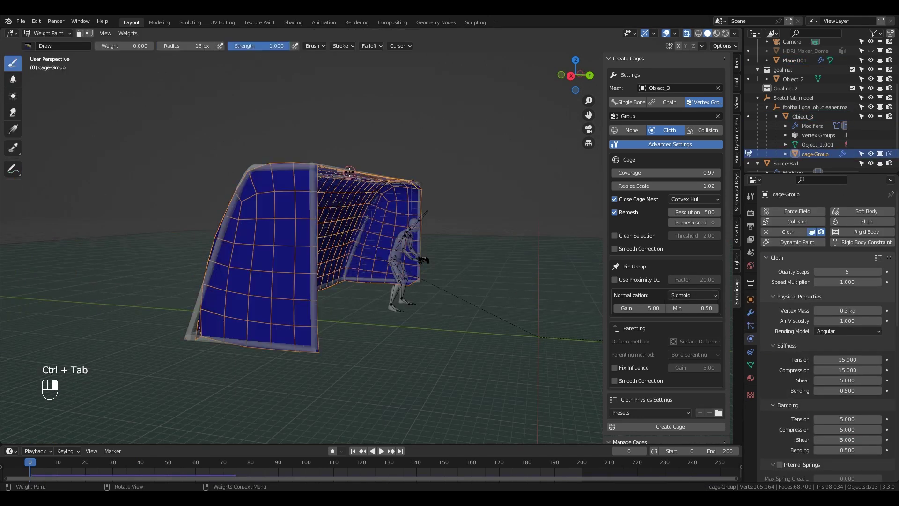